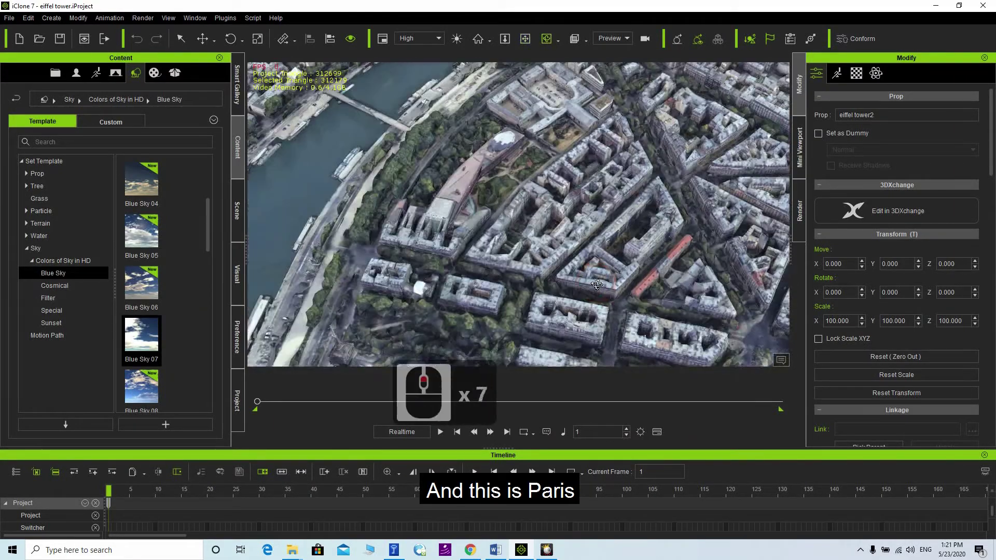
Orbit the Paris scene to reveal the Eiffel Tower, then head to the Chrome download page.
drag(601, 279, 533, 269)
text(xc)
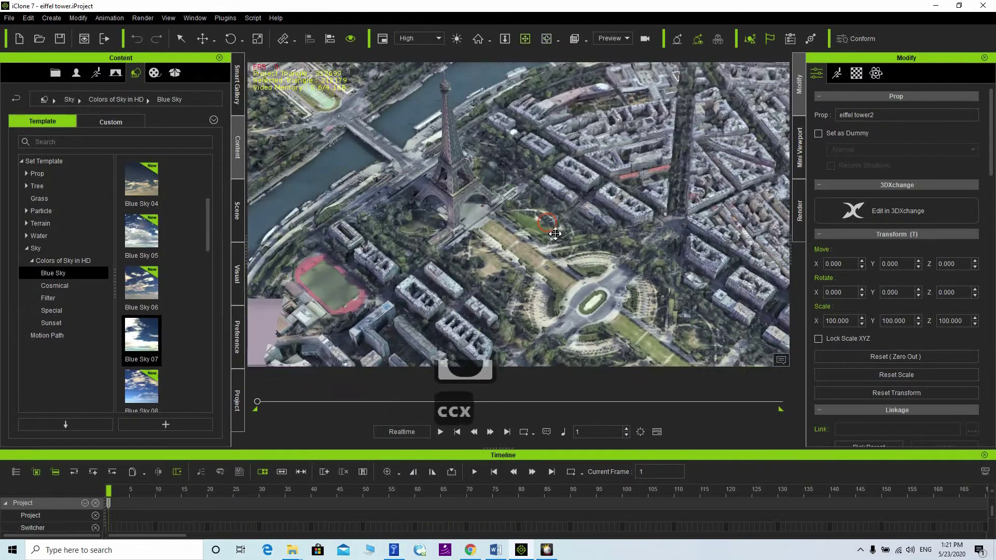
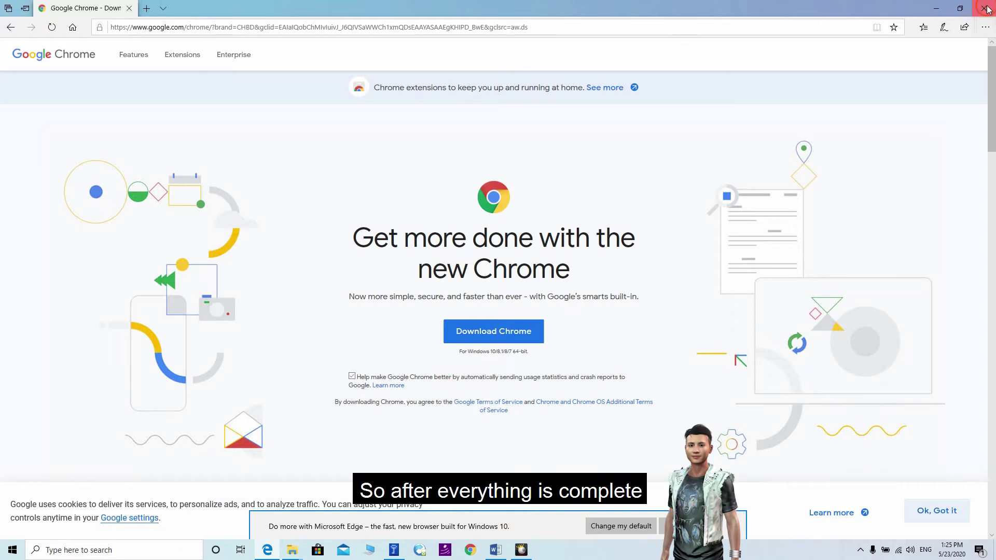
Close the Edge window and bring up the Google Chrome – RenderDoc shortcut's Properties.
drag(978, 11, 17, 134)
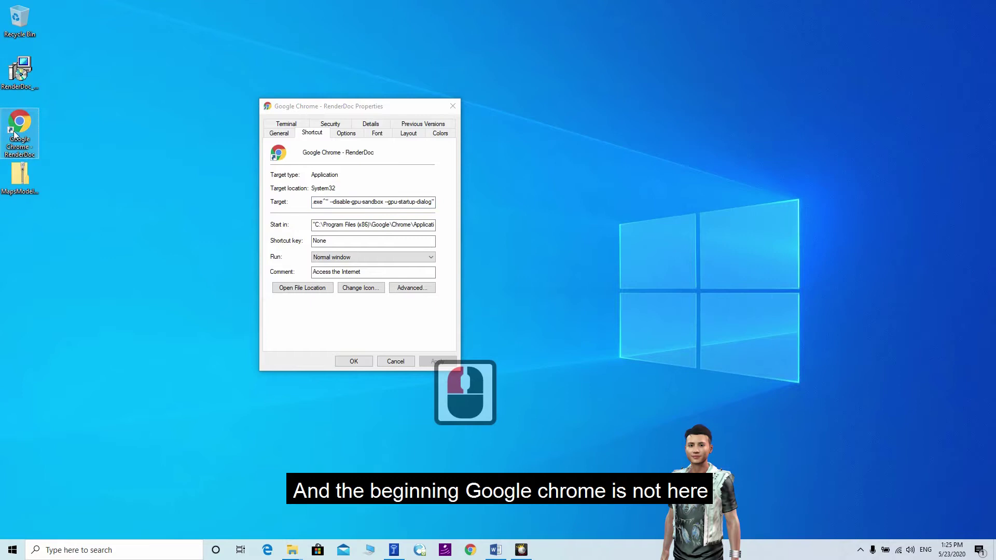
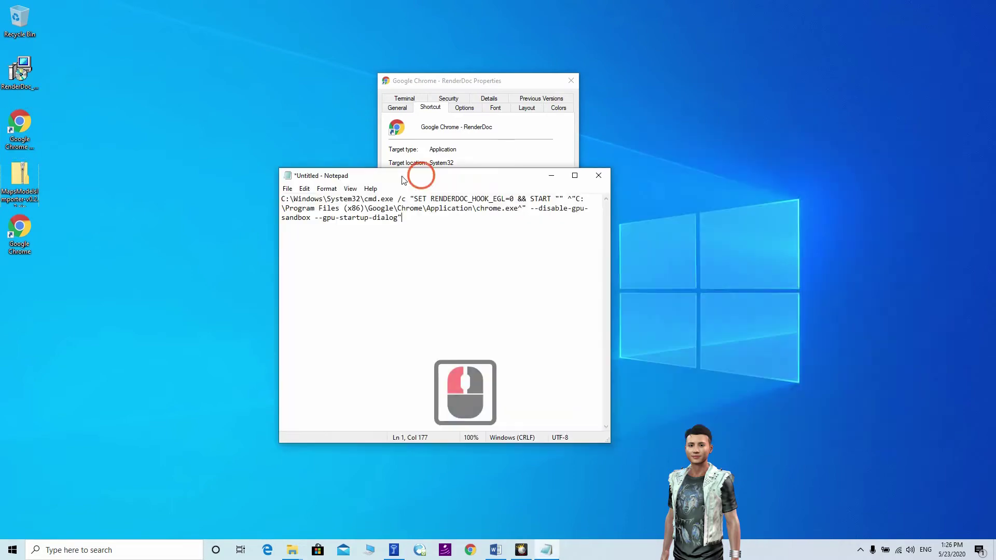
Move Notepad aside and Ctrl-drag the Google Chrome shortcut to create 'Google Chrome - Copy'.
drag(404, 182, 27, 237)
drag(27, 237, 69, 419)
drag(69, 419, 18, 286)
drag(18, 287, 50, 336)
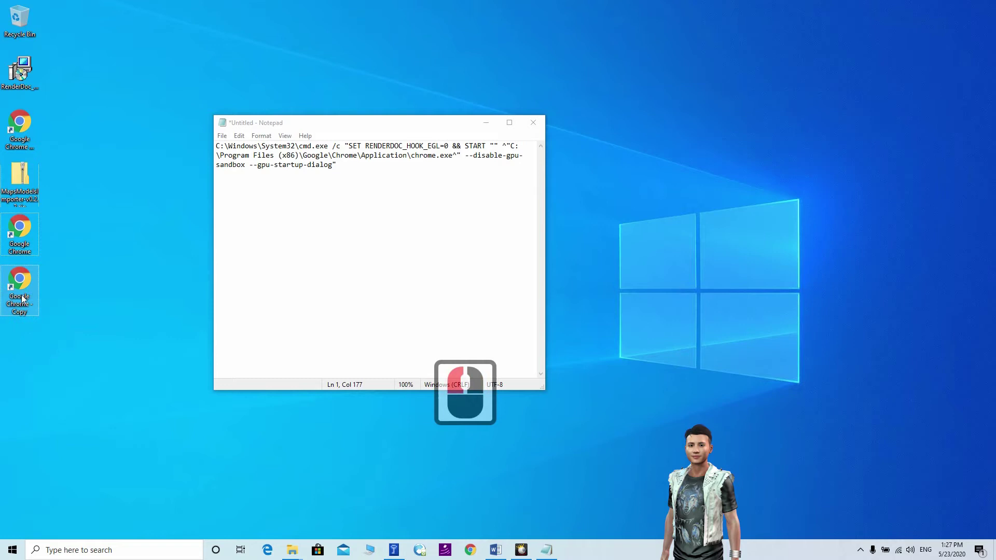
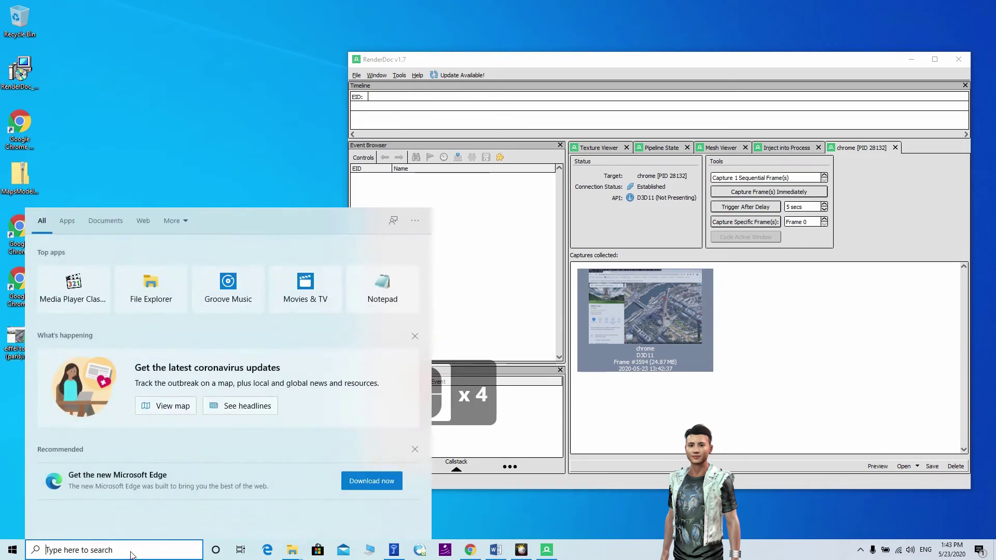
Search 'blender' in the Start menu so Blender shows as the best match.
text(nder)
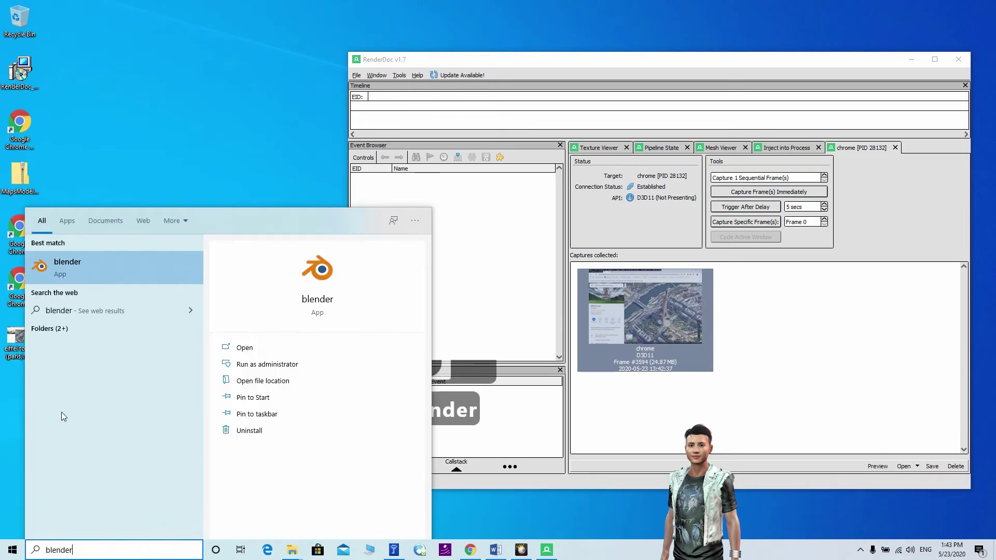
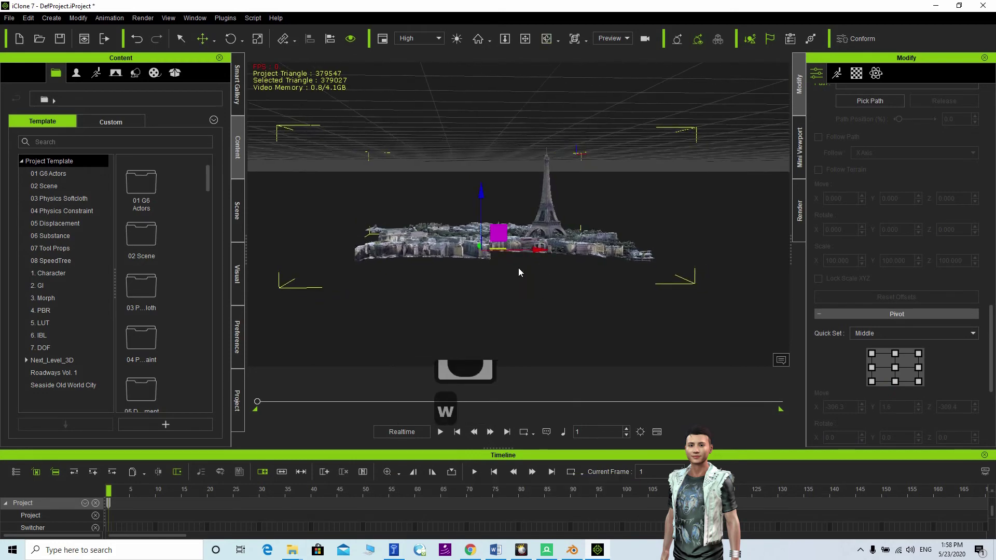
Zero out the Eiffel Tower prop at the origin and center the camera close on the city.
key(c)
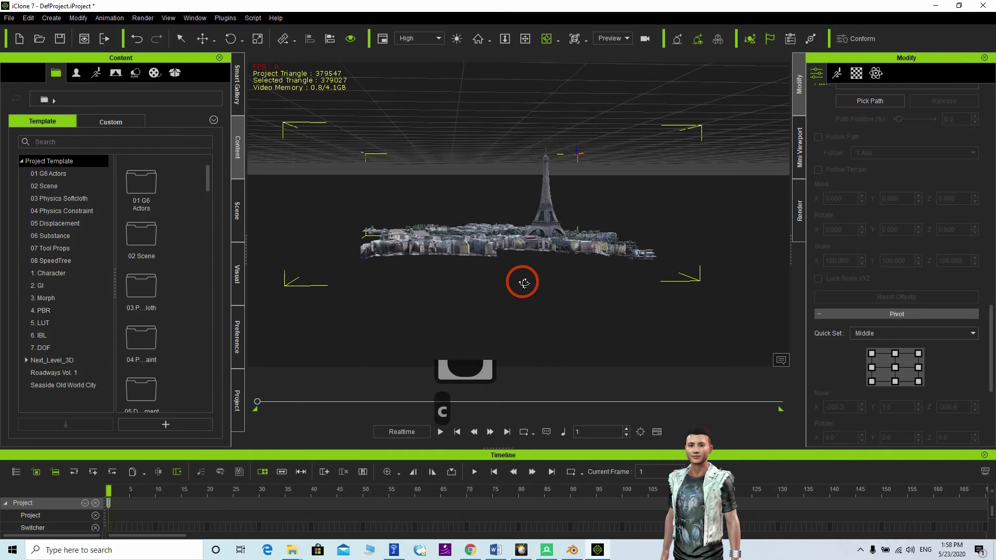
key(w)
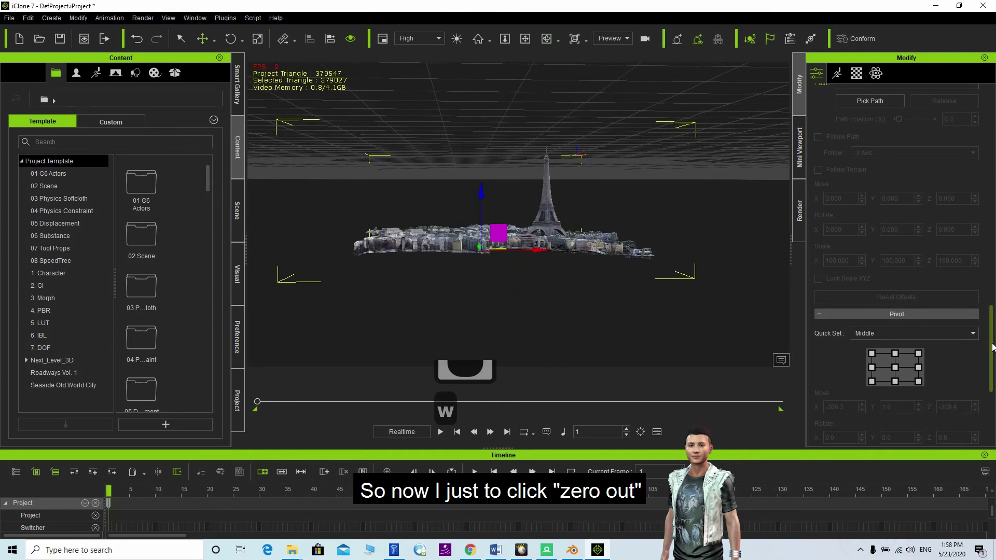
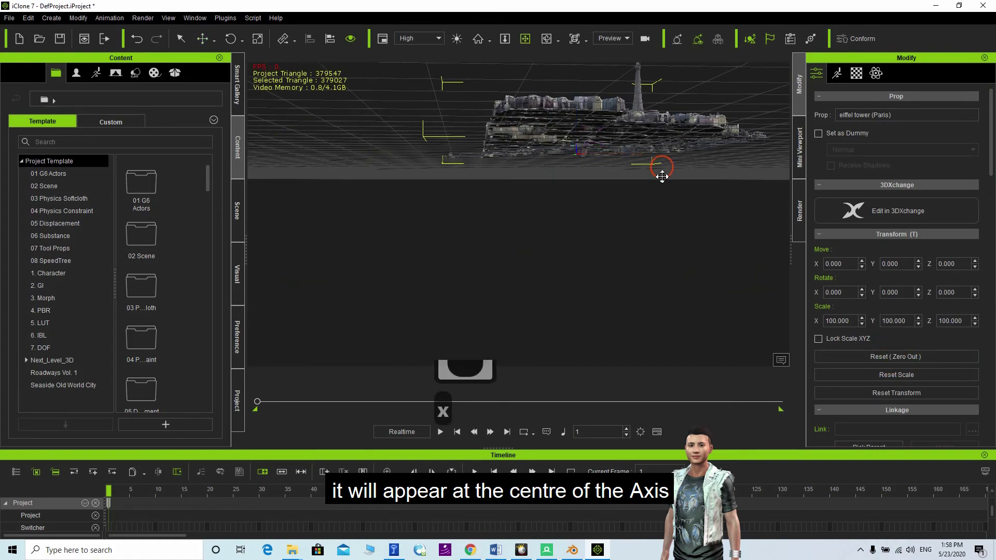
key(c)
key(c)
key(c)
text(ccc)
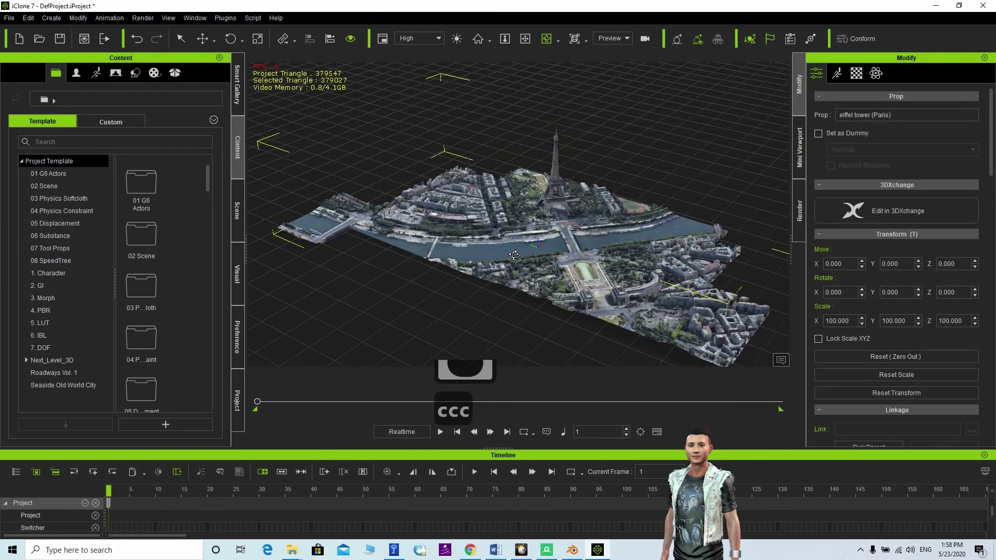